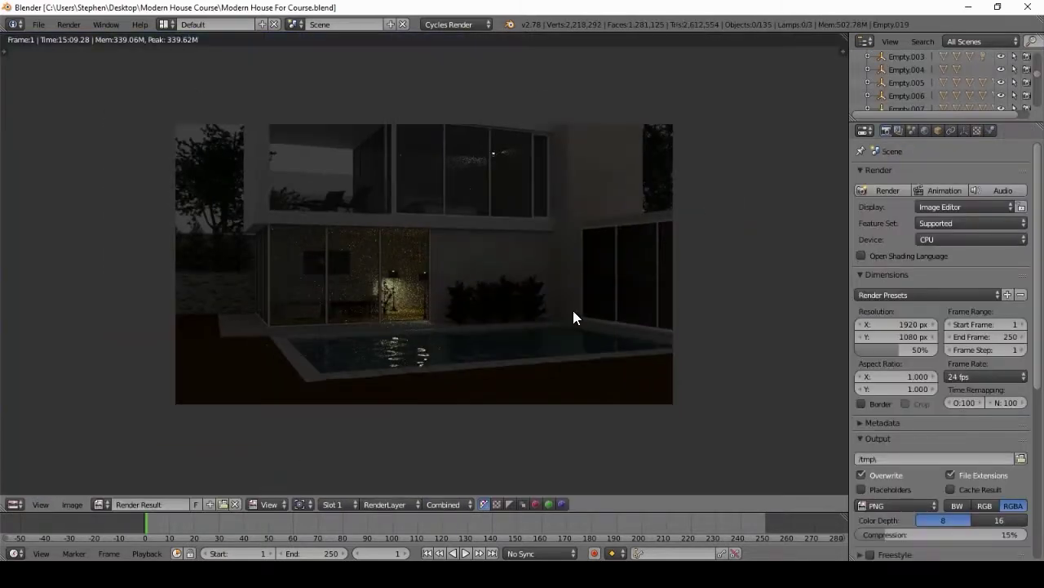
Switch the viewport back to solid shading and add a sun lamp to the house scene
key(z)
key(z)
key(x)
key(shift+2)
key(shift+3)
key(shift+4)
key(1)
key(shift+a)
Move and rotate the sun lamp beside the house from top and side views
key(KP_7)
key(g)
key(r)
key(KP_3)
key(g)
key(r)
key(g)
key(g)
key(r)
Fine-tune the lamp placement from top view, then check it through the camera in rendered preview
key(KP_7)
key(g)
key(r)
key(g)
key(KP_0)
key(shift+z)
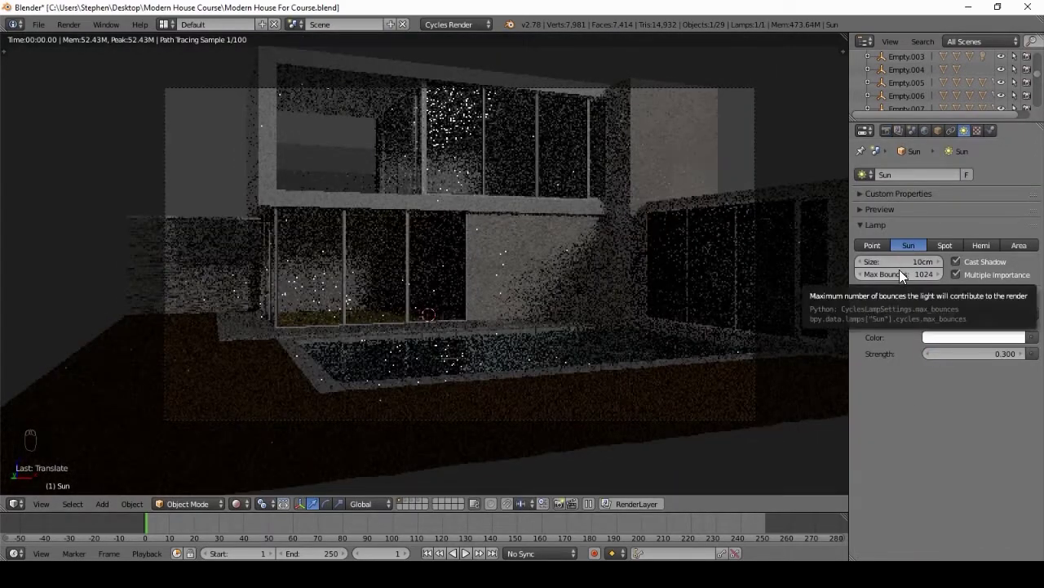